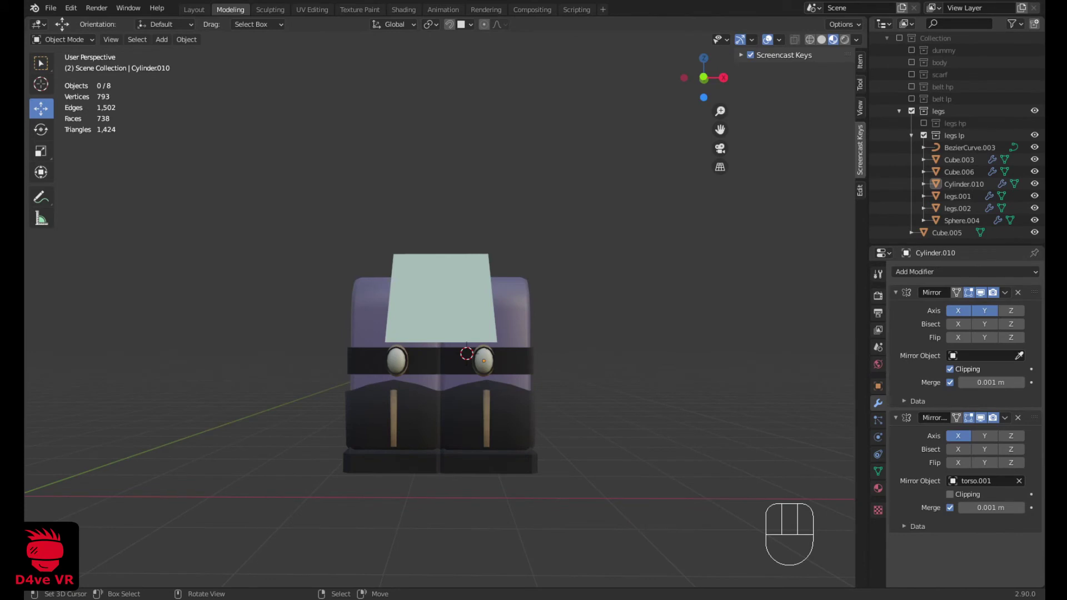
# Step: Paste the rounded white lid pieces into the scene and grab them for placement
pyautogui.moveTo(537, 505); pyautogui.dragTo(390, 494)
pyautogui.middleClick(415, 464)
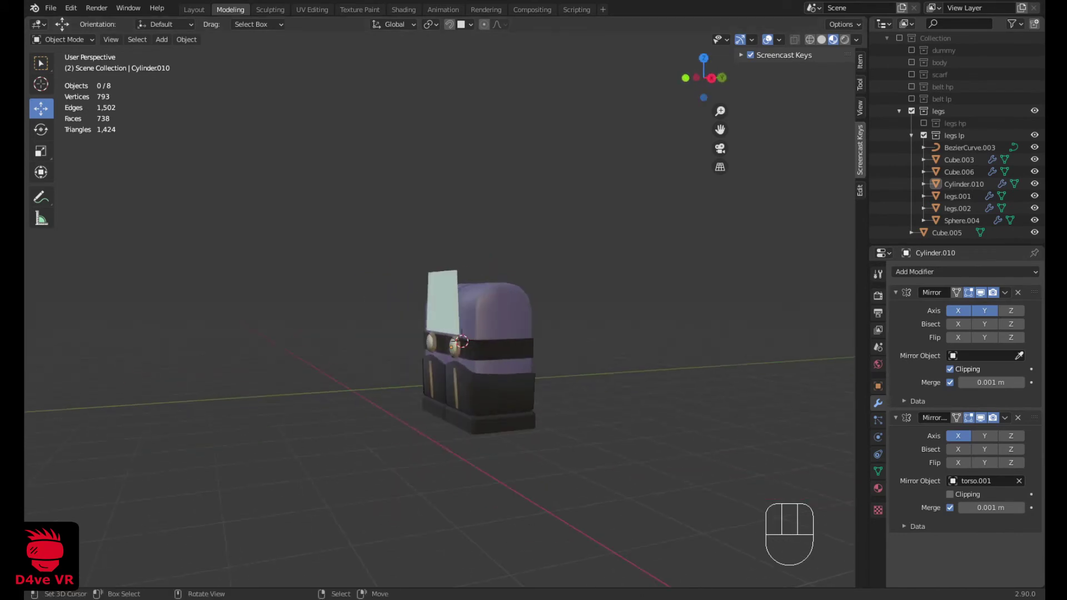
pyautogui.press('KP_3')
pyautogui.press('ctrl+v')
pyautogui.press('a')
pyautogui.press('a')
pyautogui.click(152, 275)
pyautogui.press('g')
pyautogui.middleClick(369, 325)
# Step: Place the lid pieces to the left of the cabinet and isolate them for inspection
pyautogui.press('a')
pyautogui.press('a')
pyautogui.click(414, 358)
pyautogui.middleClick(462, 410)
pyautogui.moveTo(435, 331); pyautogui.dragTo(496, 340)
pyautogui.rightClick(489, 339)
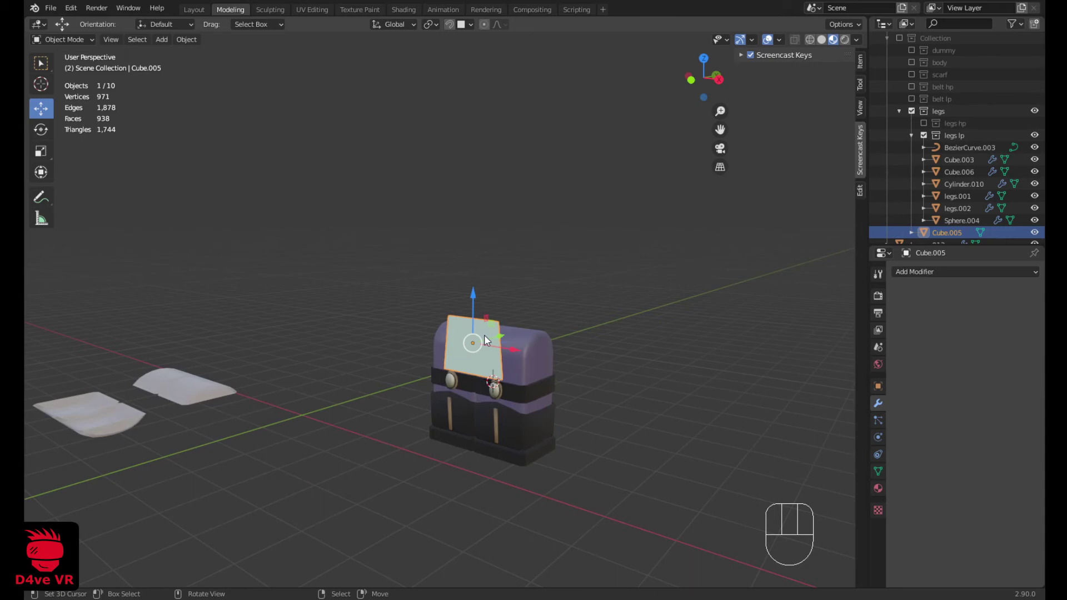
pyautogui.press('shift+h')
pyautogui.middleClick(338, 340)
pyautogui.moveTo(382, 330); pyautogui.dragTo(384, 376)
pyautogui.rightClick(240, 415)
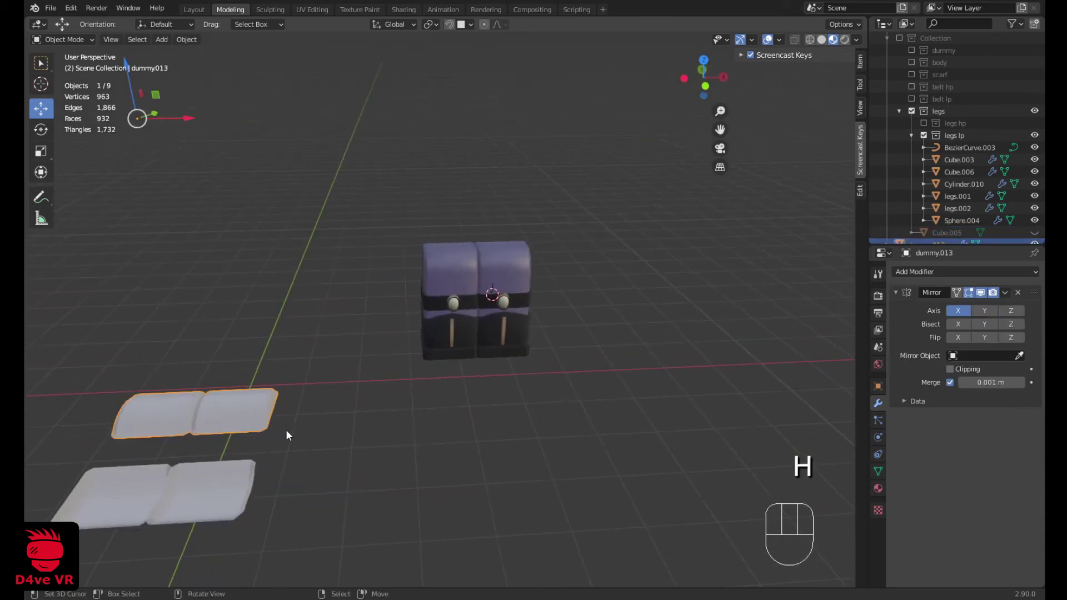
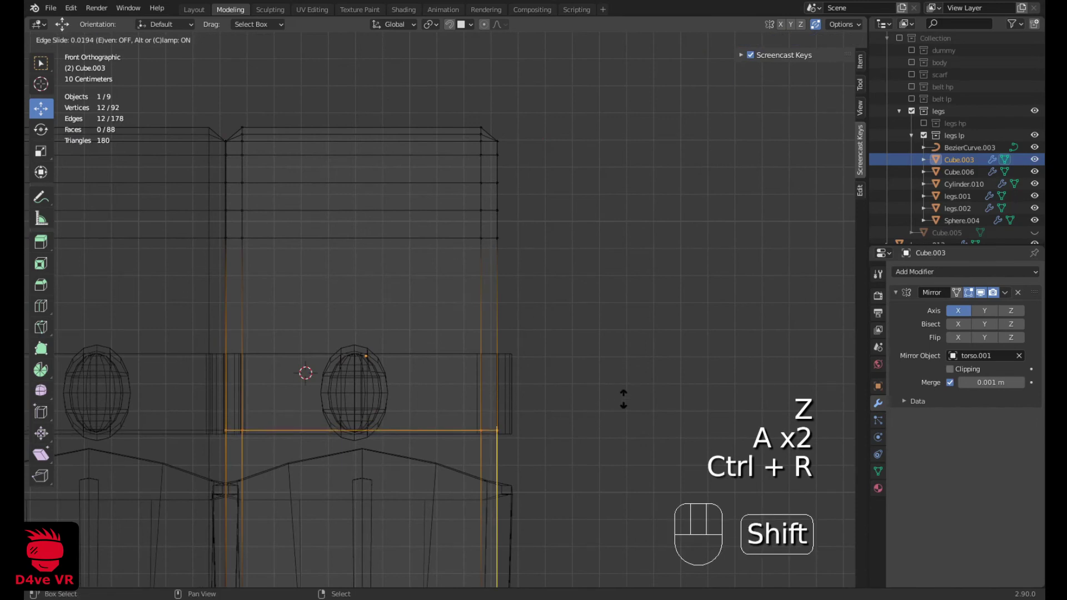
# Step: Switch the viewport shading to see the new edge loop along the belt's lower edge
pyautogui.press('z')
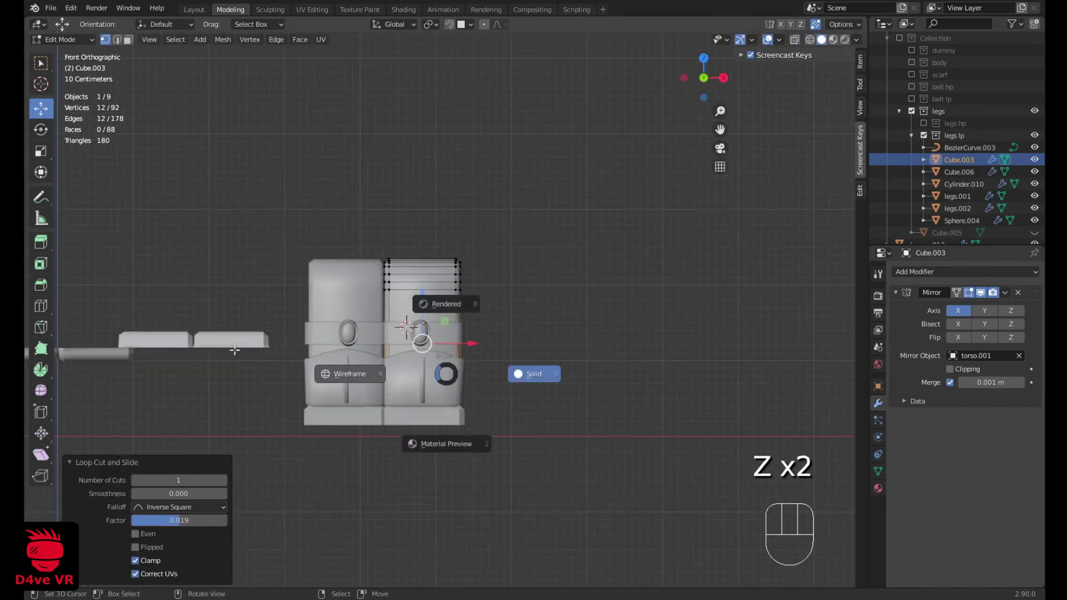
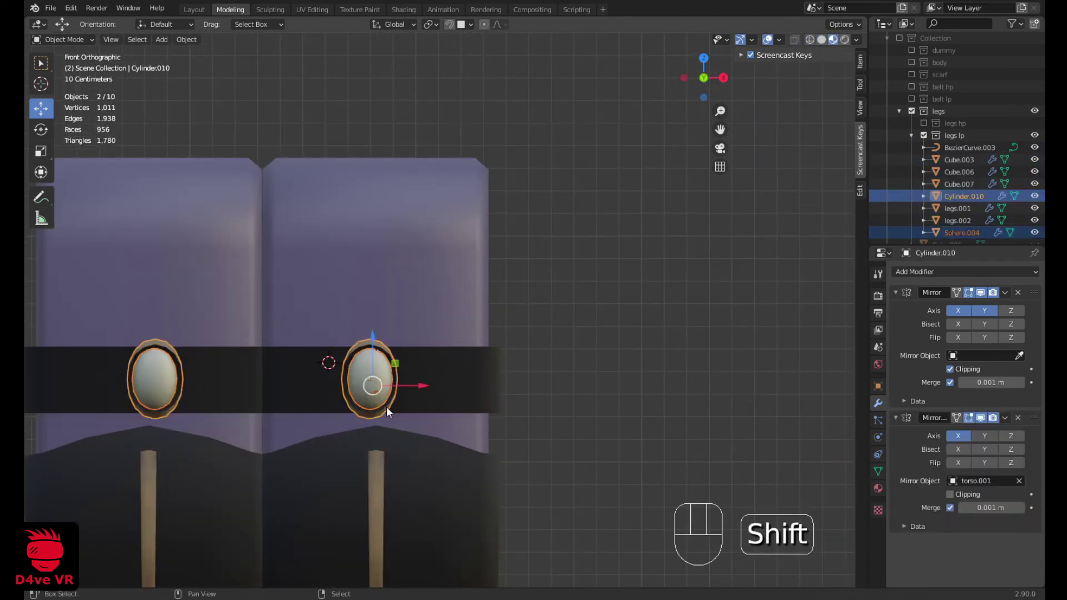
# Step: Hide the other objects and isolate the lid piece dummy014 with the cabinet body
pyautogui.moveTo(422, 394); pyautogui.dragTo(436, 394)
pyautogui.press('h')
pyautogui.rightClick(487, 380)
pyautogui.press('h')
pyautogui.rightClick(439, 367)
pyautogui.moveTo(466, 365); pyautogui.dragTo(360, 369)
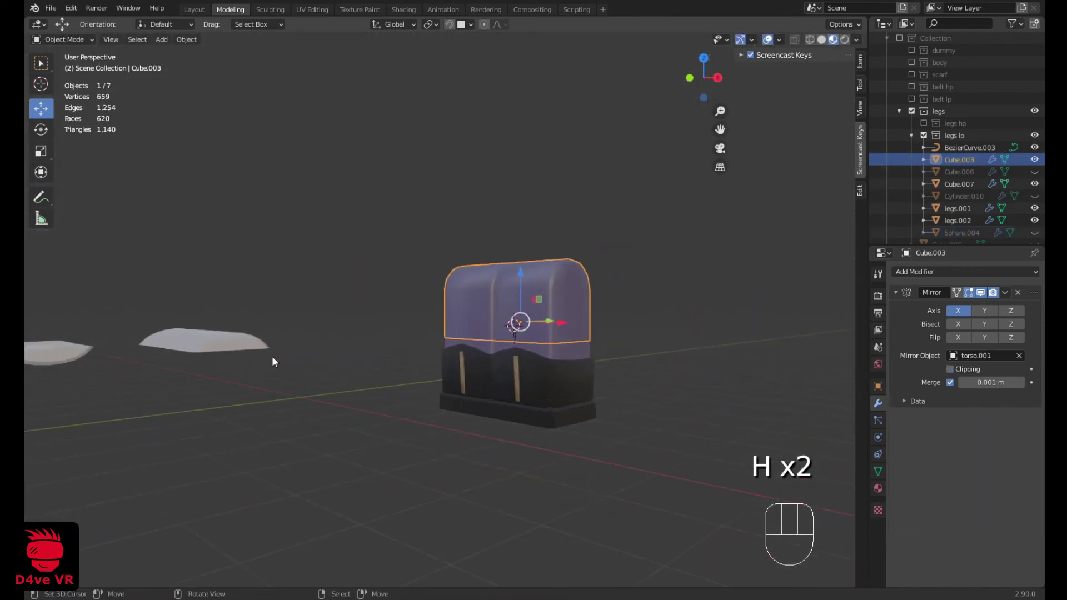
pyautogui.press('shift+h')
pyautogui.press('a')
pyautogui.press('a')
pyautogui.click(121, 349)
# Step: In front orthographic wireframe, move the lid piece against the cabinet body's edge
pyautogui.press('KP_1')
pyautogui.press('g')
pyautogui.press('z')
pyautogui.press('g')
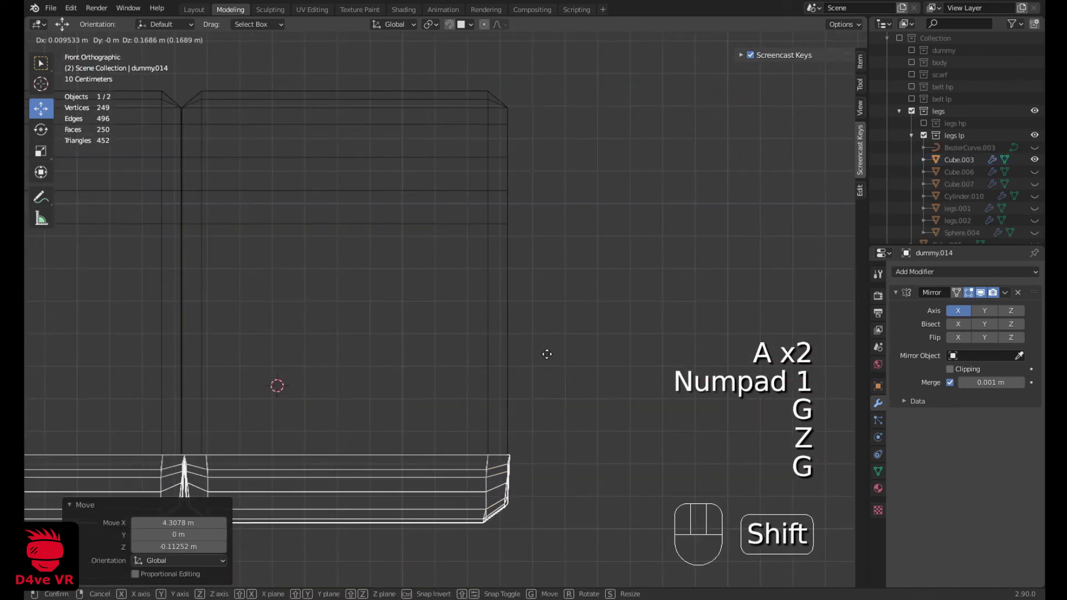
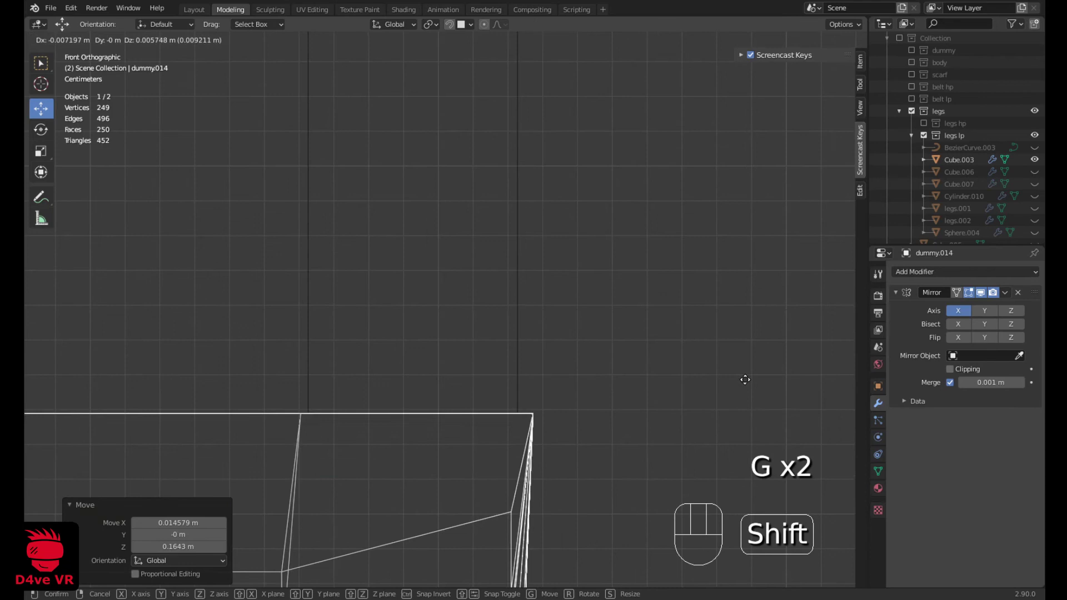
pyautogui.moveTo(505, 372); pyautogui.dragTo(427, 375)
pyautogui.click(981, 293)
pyautogui.rightClick(461, 260)
pyautogui.click(979, 294)
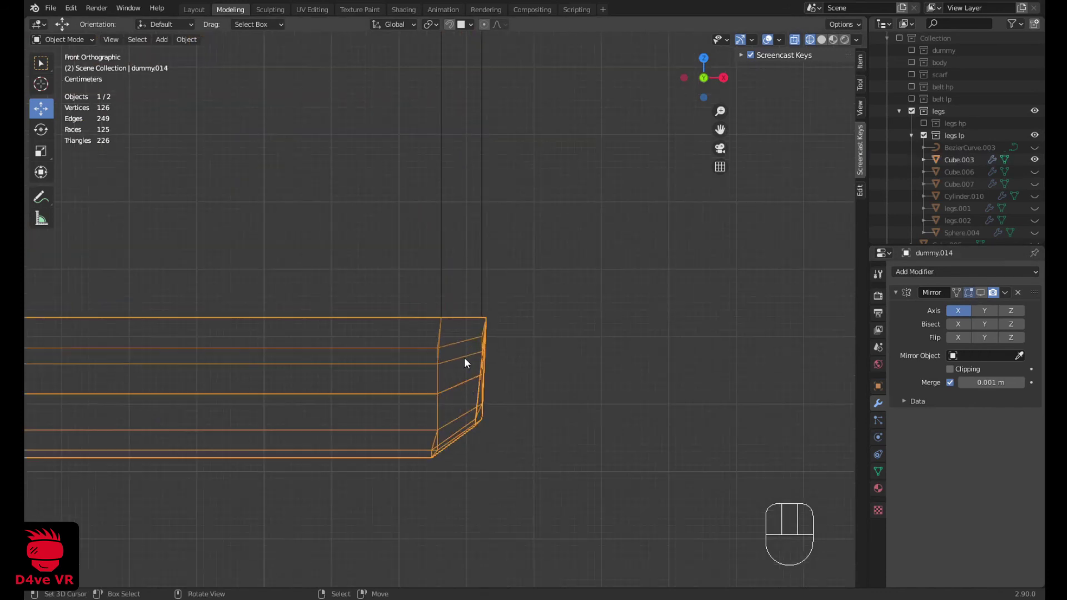
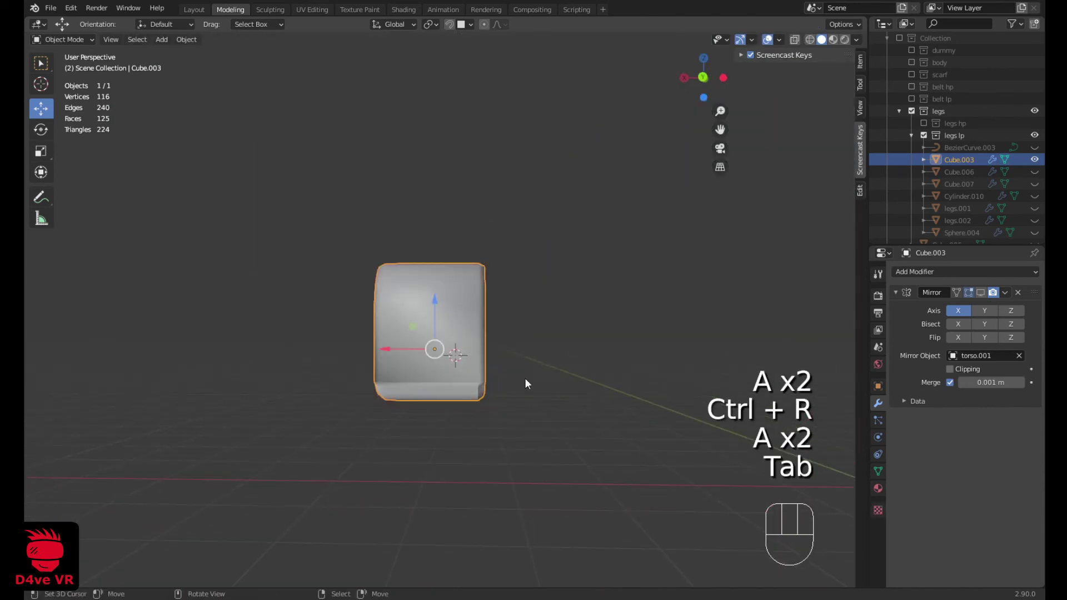
# Step: Inspect the rounded block Cube.003 in different shading modes before assigning its material
pyautogui.middleClick(500, 447)
pyautogui.press('a')
pyautogui.press('a')
pyautogui.moveTo(432, 414); pyautogui.dragTo(473, 459)
pyautogui.press('z')
pyautogui.moveTo(399, 467); pyautogui.dragTo(338, 472)
pyautogui.press('z')
pyautogui.press('z')
pyautogui.middleClick(440, 534)
pyautogui.press('a')
pyautogui.press('a')
# Step: Assign the purple Material.002 to the rounded body Cube.003
pyautogui.press('Tab')
pyautogui.middleClick(790, 412)
pyautogui.click(791, 412)
pyautogui.press('a')
pyautogui.click(791, 412)
pyautogui.press('Tab')
pyautogui.press('a')
pyautogui.press('a')
pyautogui.moveTo(456, 402); pyautogui.dragTo(461, 432)
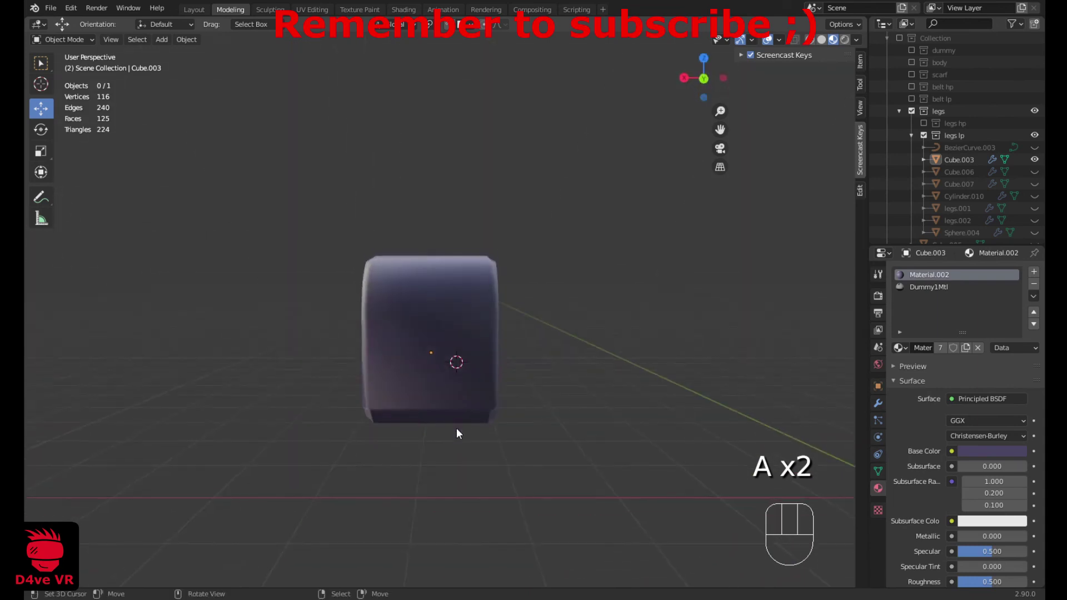
# Step: Exit local view to show the full ten-object cabinet scene again
pyautogui.press('alt+h')
pyautogui.press('a')
pyautogui.press('a')
pyautogui.moveTo(547, 415); pyautogui.dragTo(383, 366)
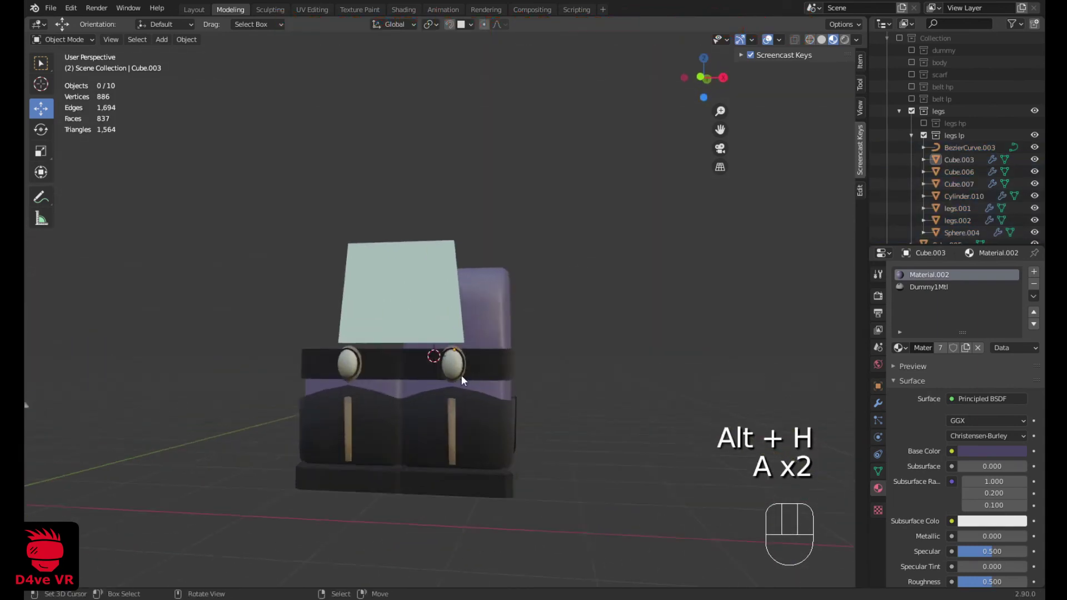
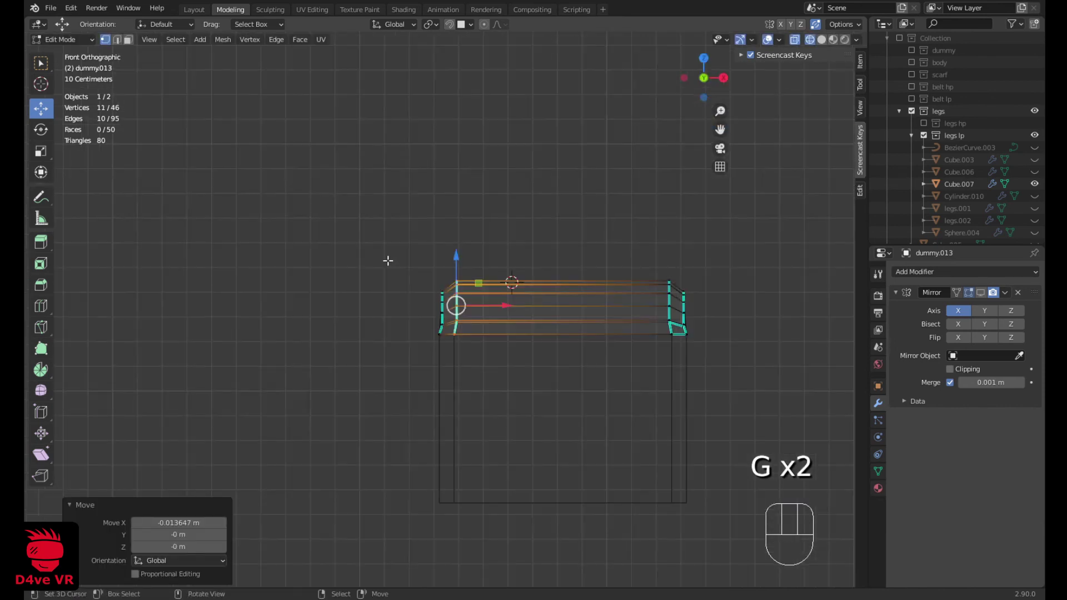
# Step: From right orthographic view, move dummy013 along Y onto the top of the rounded block
pyautogui.press('KP_3')
pyautogui.press('Tab')
pyautogui.press('g')
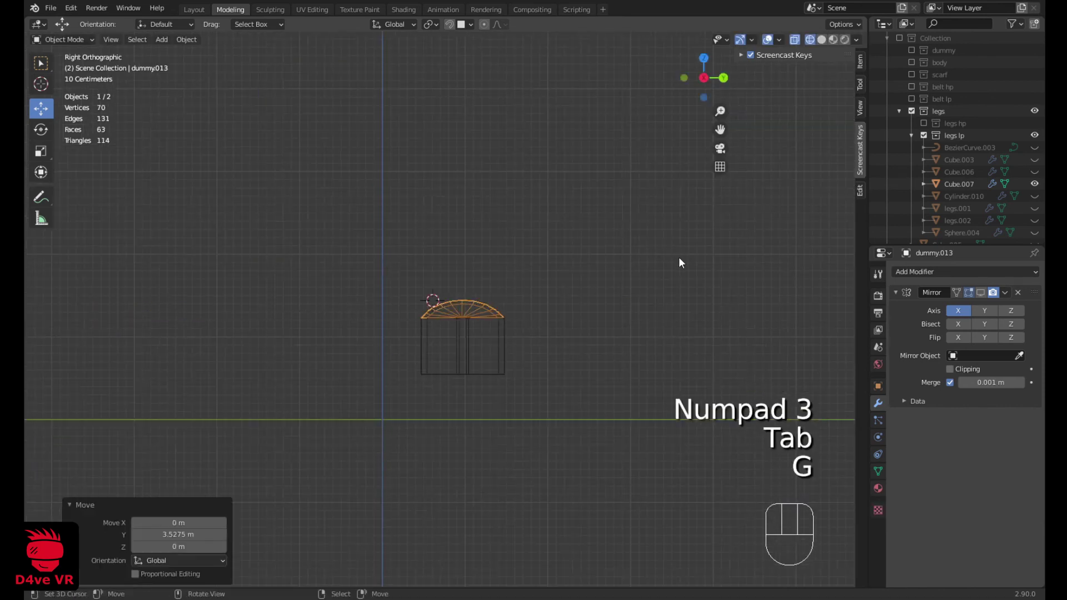
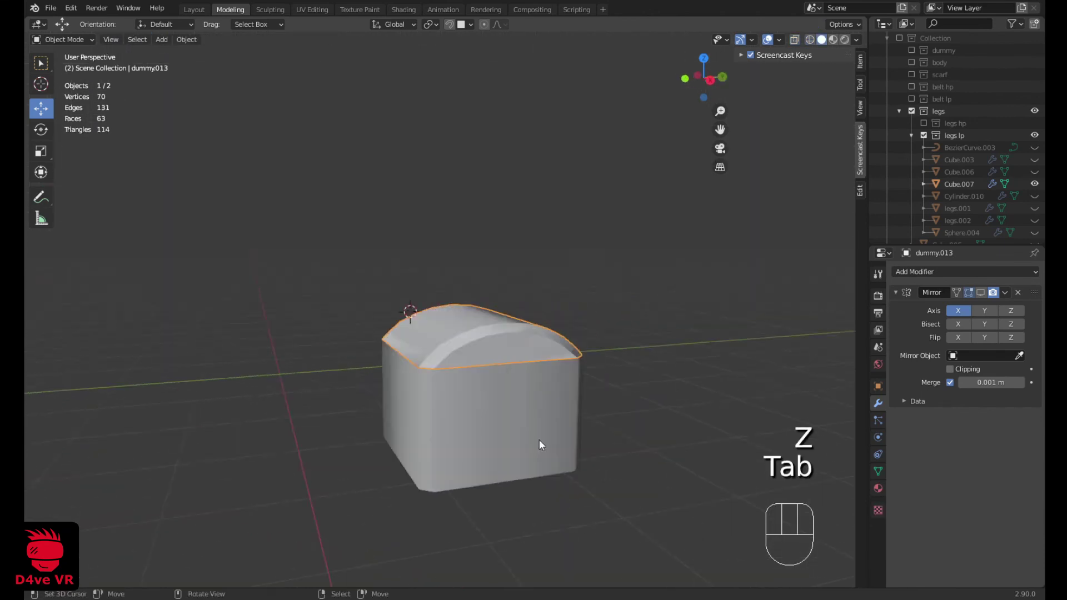
# Step: Join the lid pieces into Cube.007 and enter Edit Mode on it
pyautogui.moveTo(523, 467); pyautogui.dragTo(519, 454)
pyautogui.press('ctrl+j')
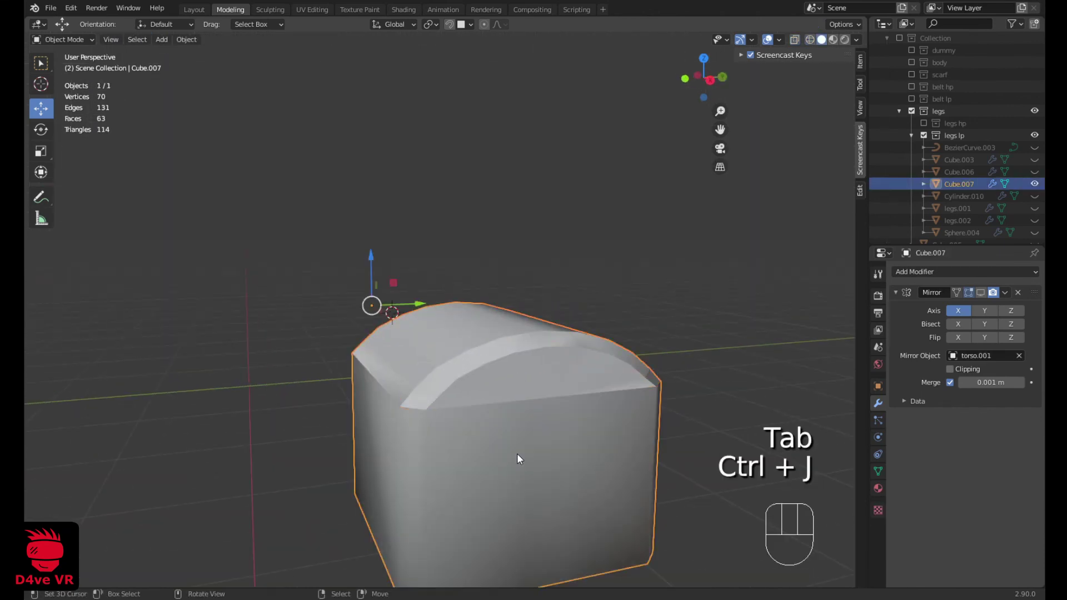
pyautogui.press('Tab')
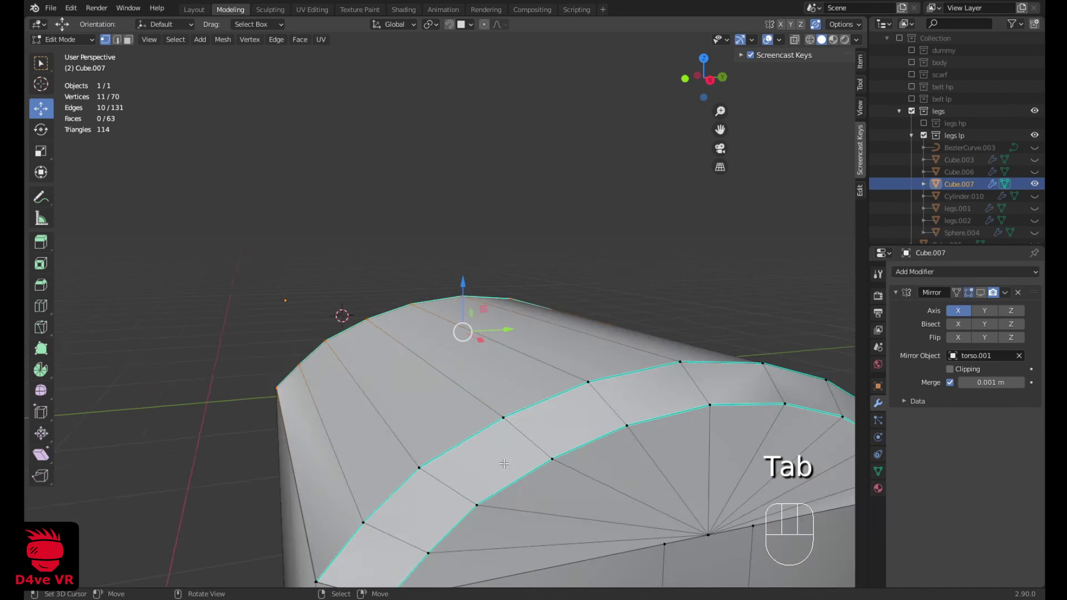
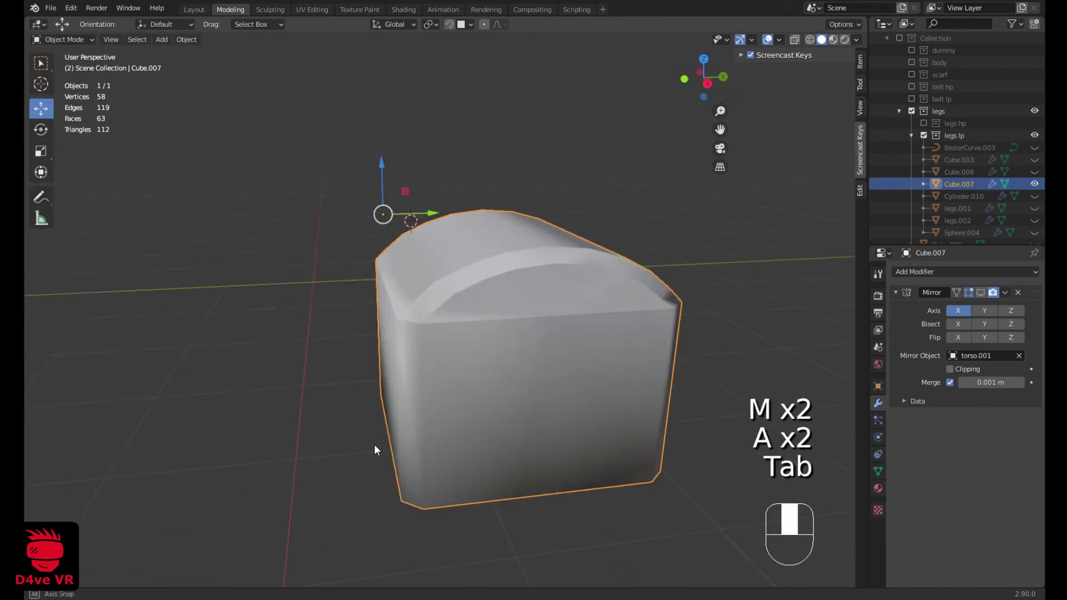
# Step: Dissolve the extra edge loop, leaving a cleaner 58-vertex arched lid mesh
pyautogui.press('z')
pyautogui.press('Tab')
pyautogui.press('a')
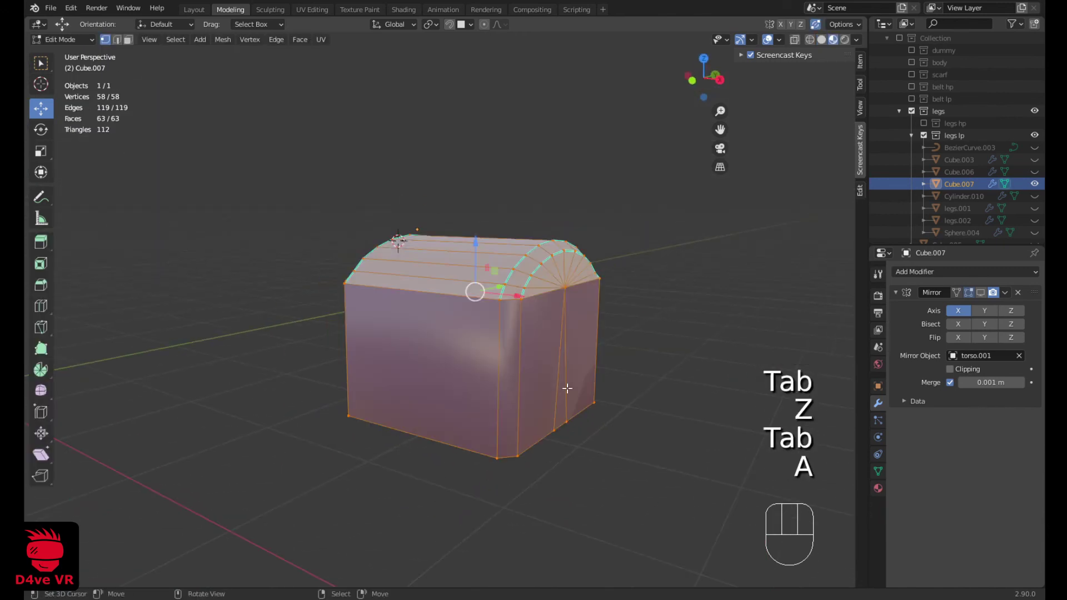